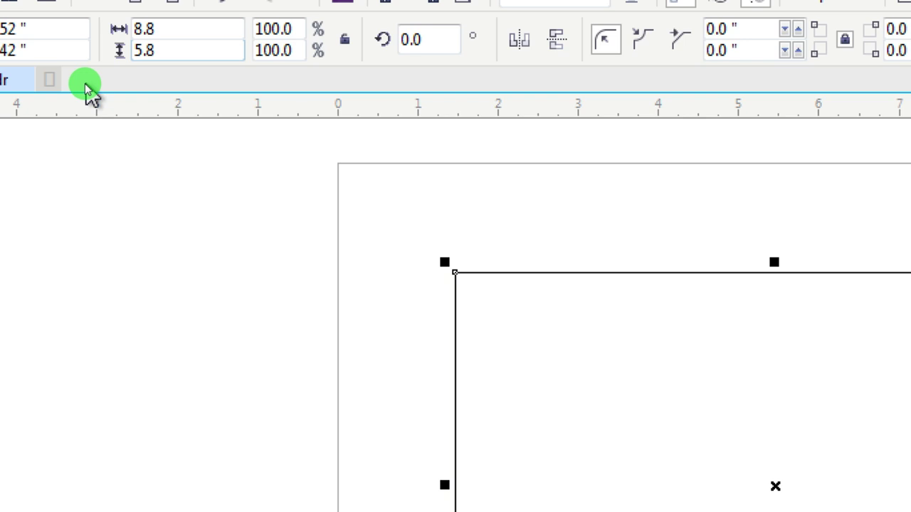
# - Resize the card rectangle to 8.8 by 5.8 in, deselect it and bring up the Units list
pyautogui.press('Tab')
pyautogui.press('u')
pyautogui.press('Return')
pyautogui.click(21, 92)
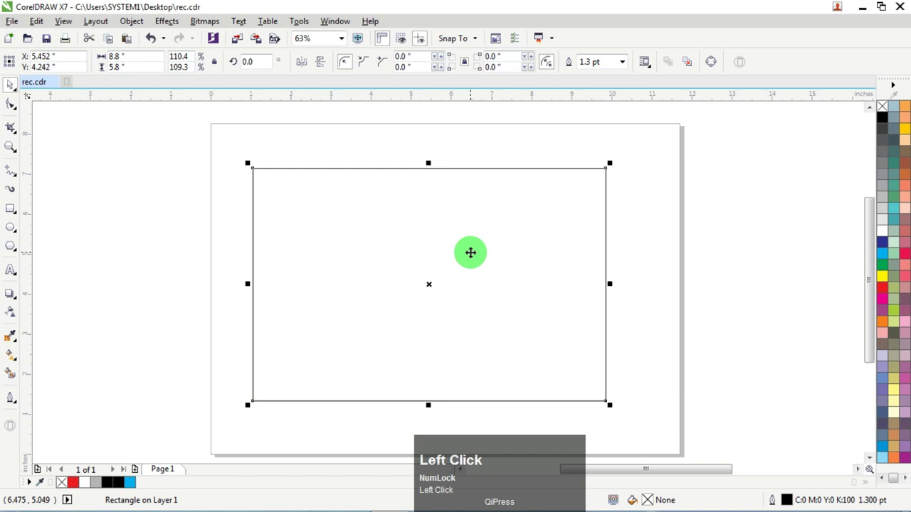
pyautogui.press('p')
pyautogui.click(730, 180)
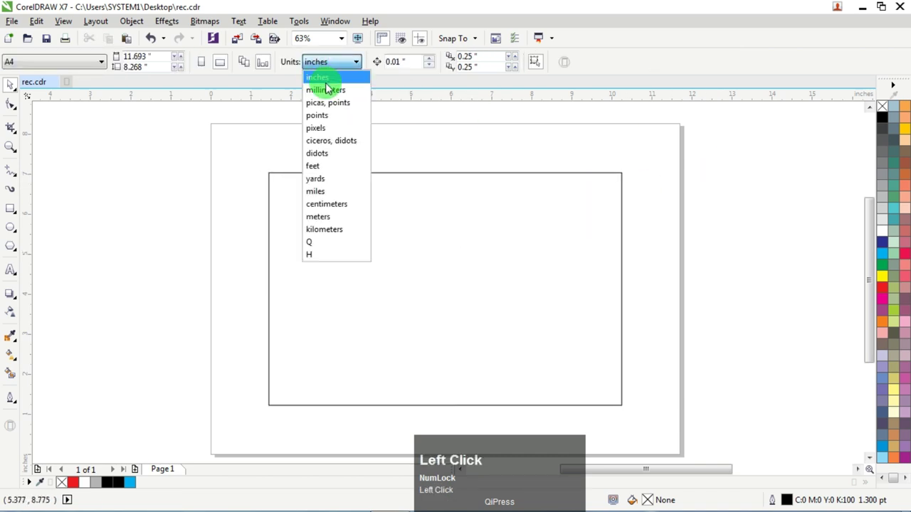
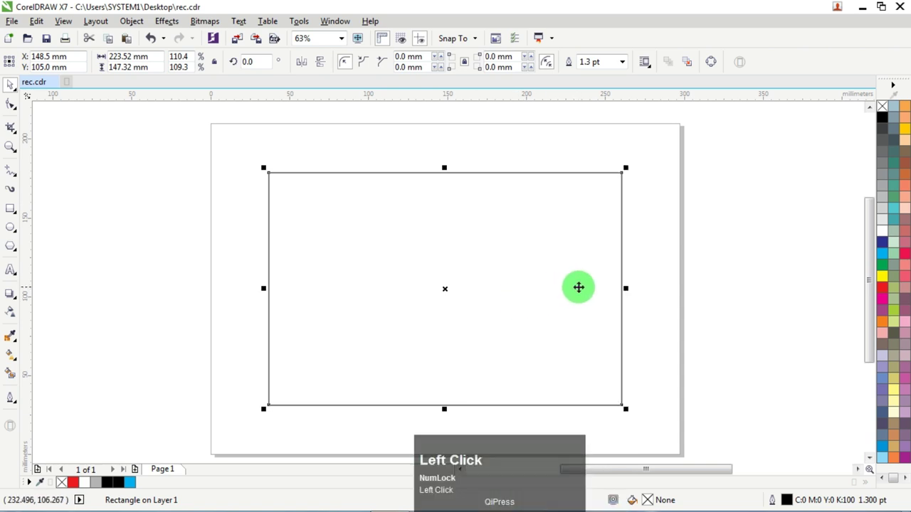
# - Copy the 223.52 by 147.32 mm rectangle for pasting as the left panel
pyautogui.rightClick(717, 238)
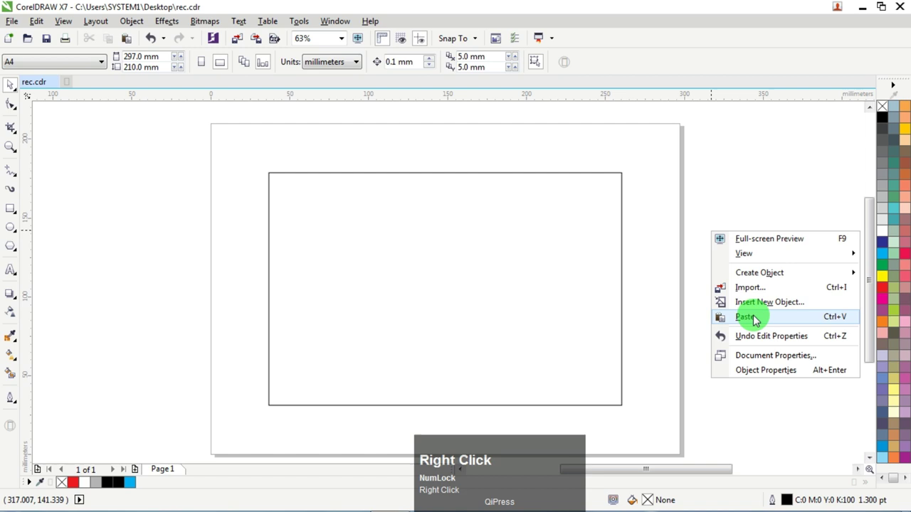
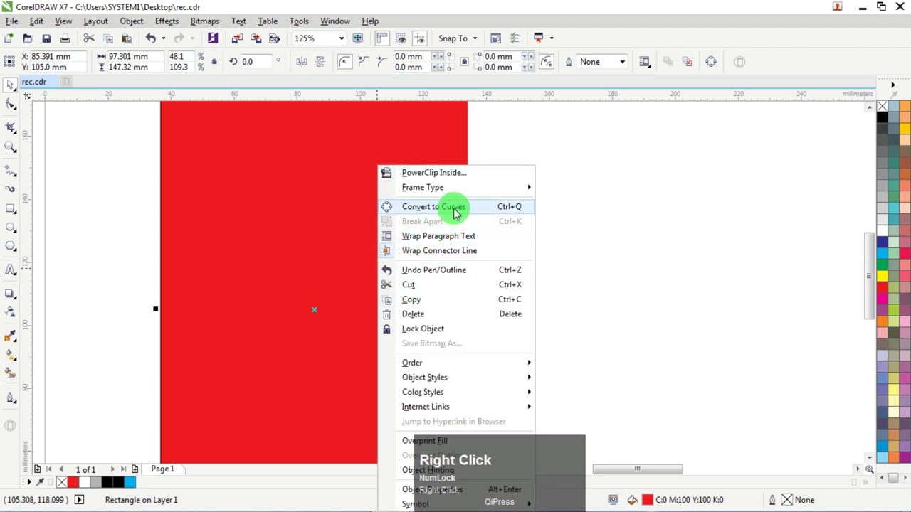
# - Convert the red panel to curves and pull its right edge into an inward arc
pyautogui.click(459, 213)
pyautogui.scroll(-3)
pyautogui.scroll(3)
pyautogui.moveTo(14, 104); pyautogui.dragTo(481, 369)
pyautogui.click(481, 369)
# - Refine the concave arc so the panel reads 97.301 by 147.32 mm
pyautogui.scroll(-3)
pyautogui.scroll(3)
pyautogui.click(468, 293)
pyautogui.moveTo(188, 64); pyautogui.dragTo(16, 88)
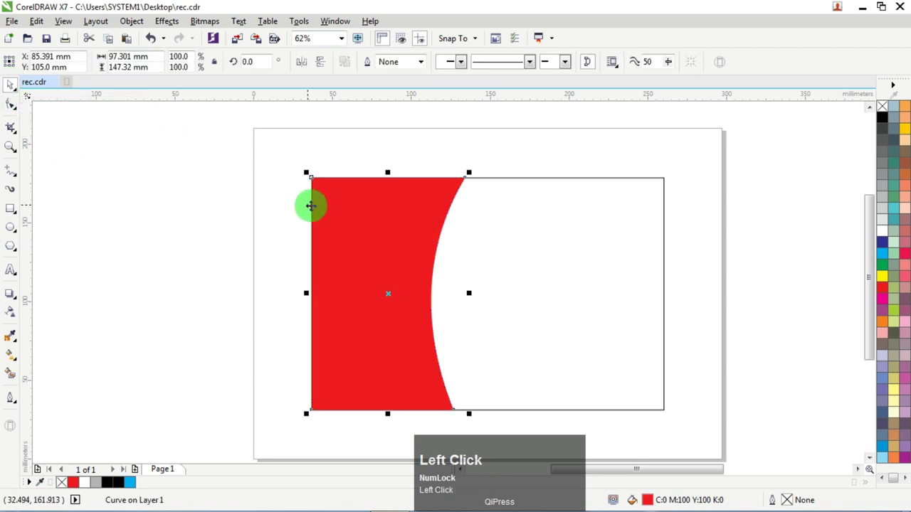
# - Copy and paste the curved red panel, undo moving it, keeping it over the original at 105.821 mm wide
pyautogui.rightClick(391, 293)
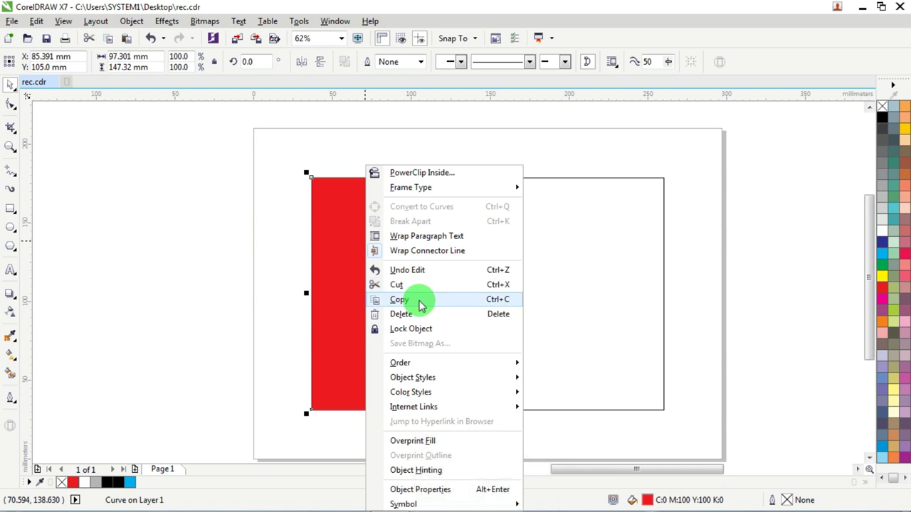
pyautogui.click(425, 305)
pyautogui.rightClick(164, 167)
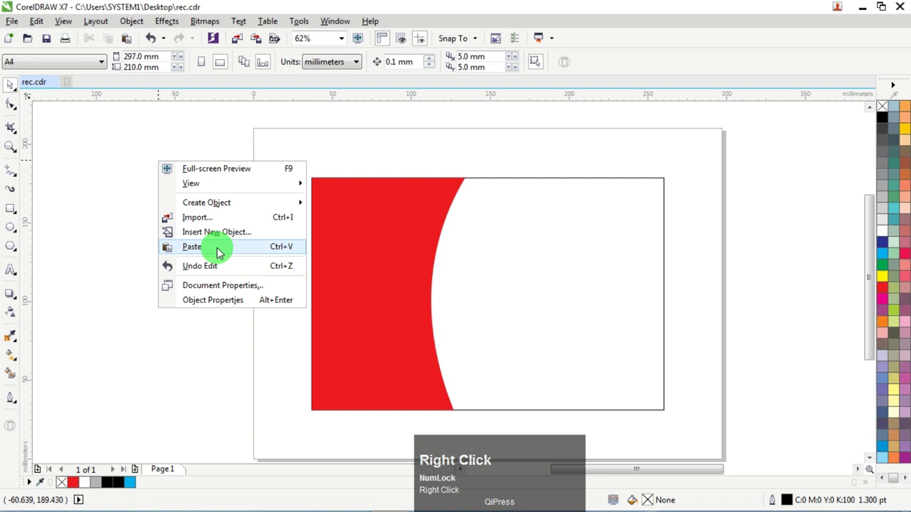
pyautogui.moveTo(223, 253); pyautogui.dragTo(46, 29)
pyautogui.click(45, 29)
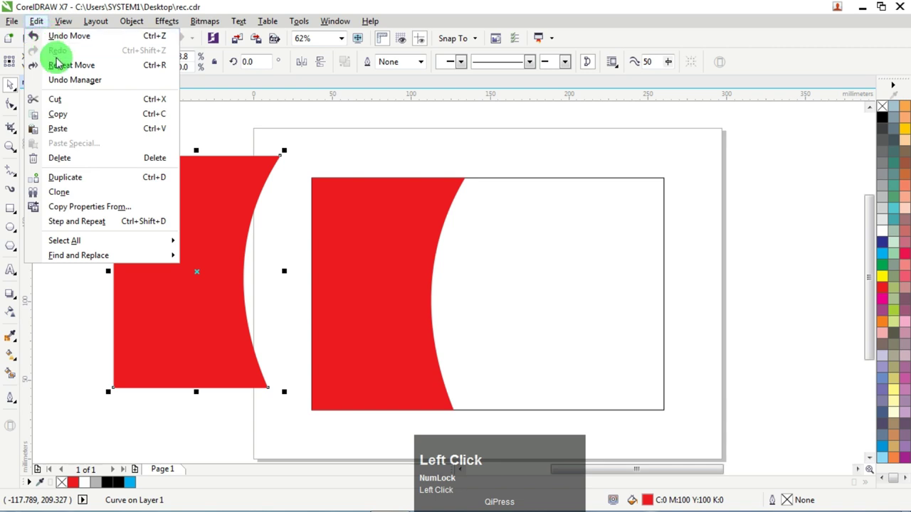
pyautogui.click(83, 38)
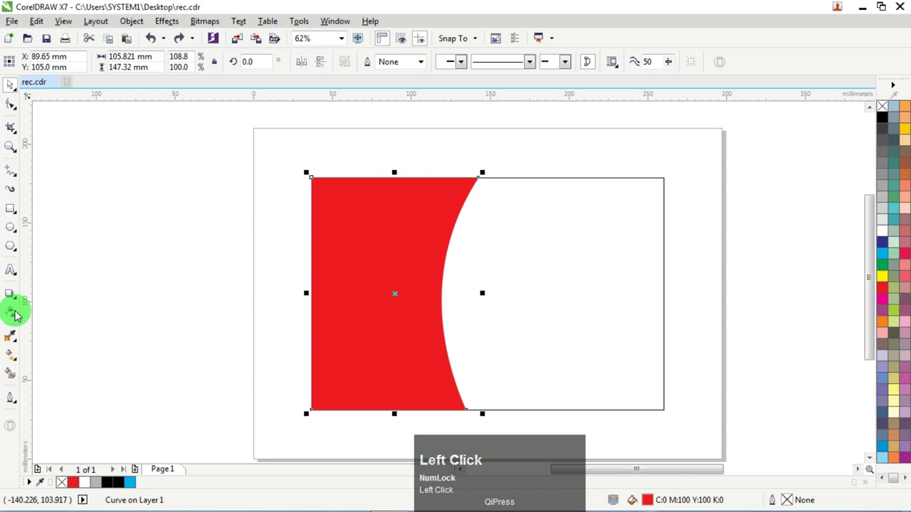
# - Make the wider copy semi-transparent and send it to the back, leaving a light pink band
pyautogui.click(17, 316)
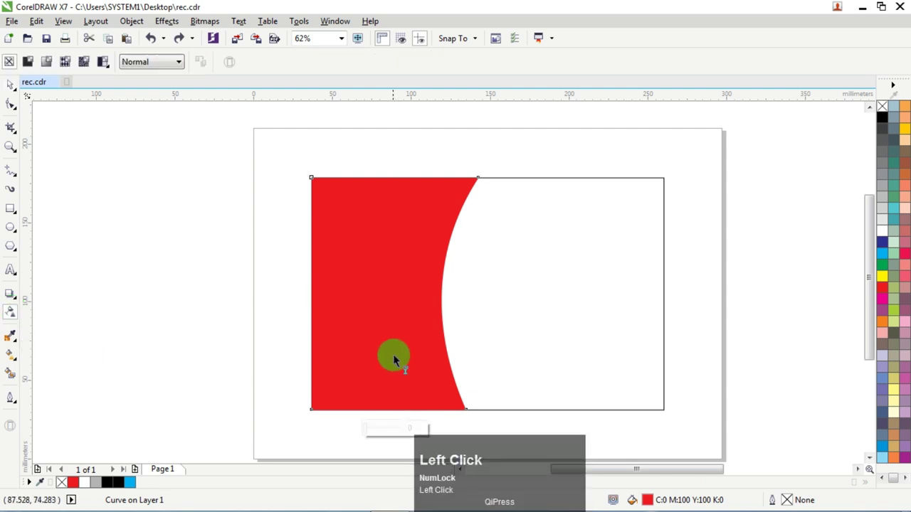
pyautogui.scroll(-3)
pyautogui.scroll(3)
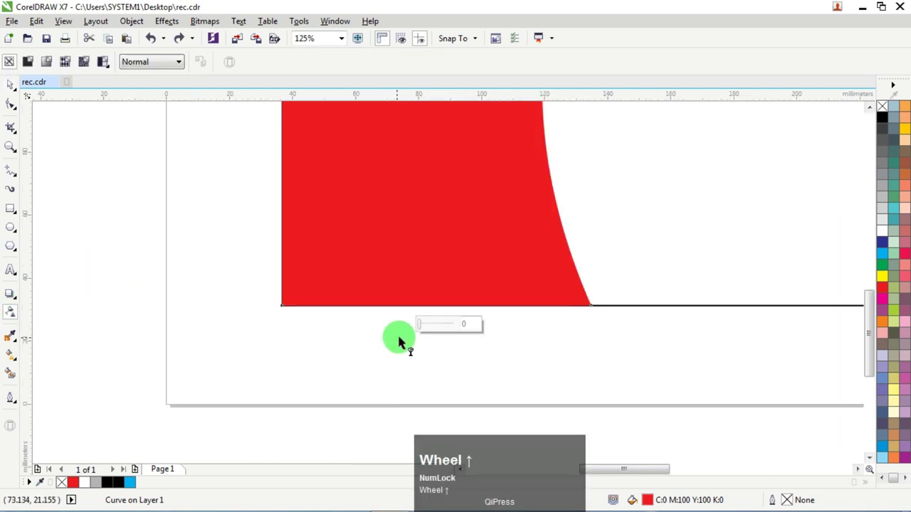
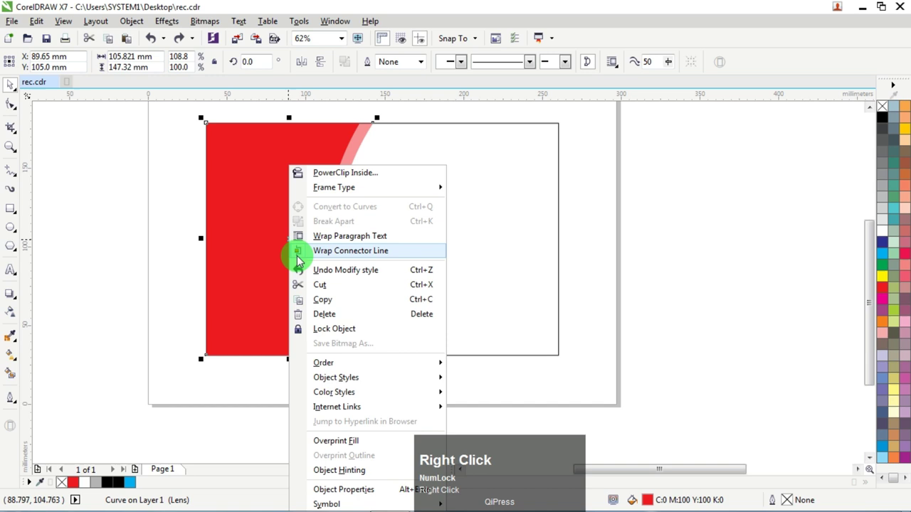
pyautogui.click(341, 365)
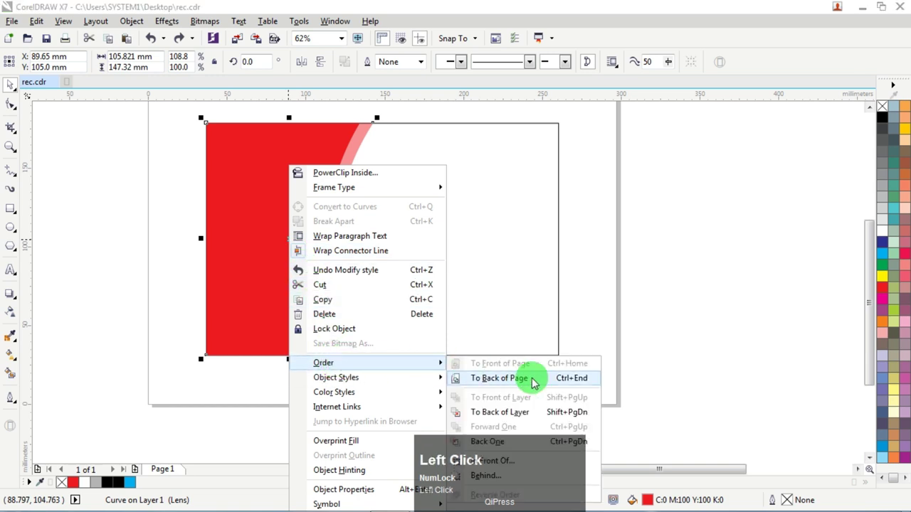
pyautogui.scroll(-3)
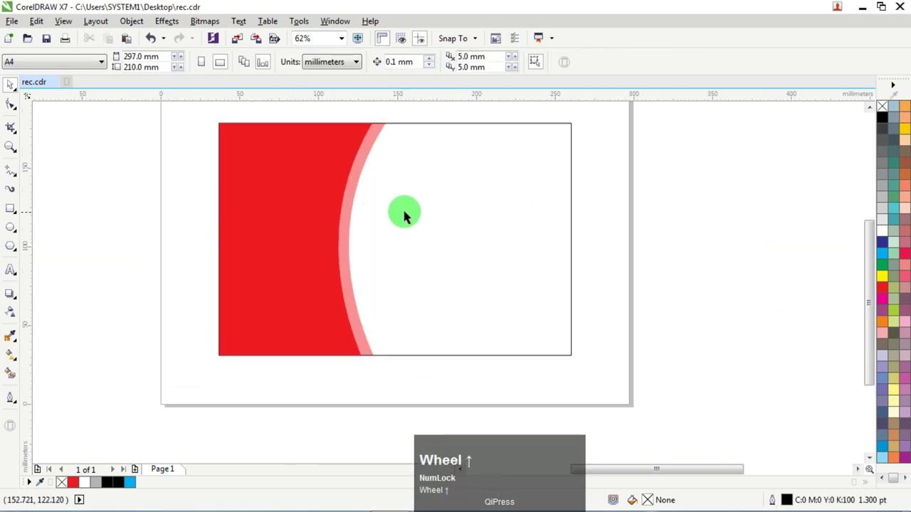
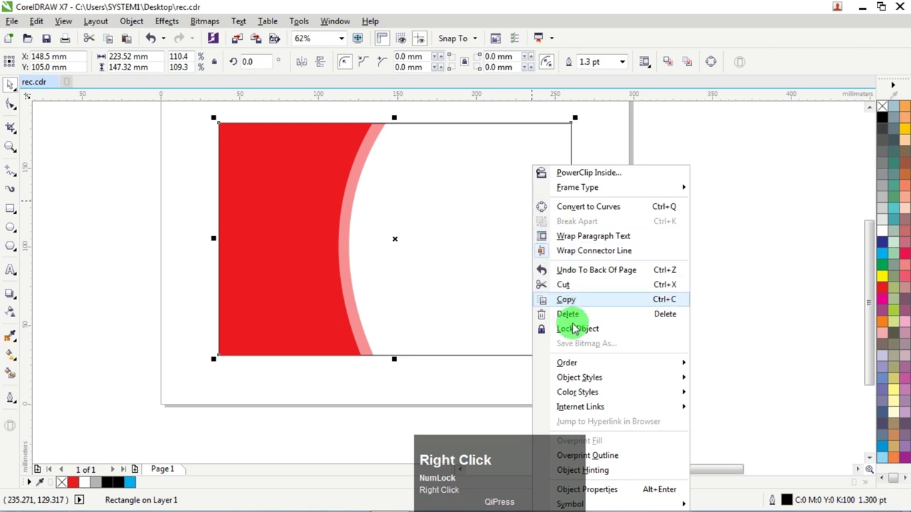
# - Dismiss the open menus and paste another copy of the curved panel onto the card
pyautogui.click(586, 367)
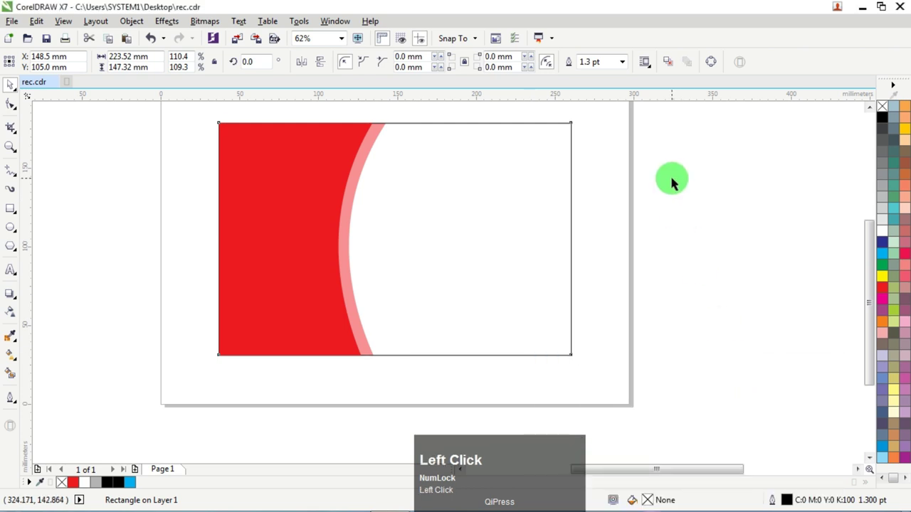
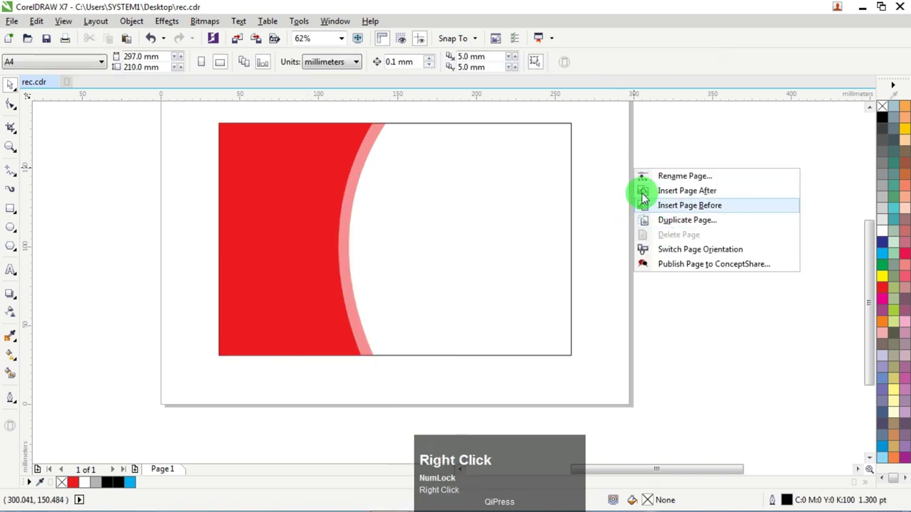
pyautogui.click(613, 166)
pyautogui.rightClick(612, 159)
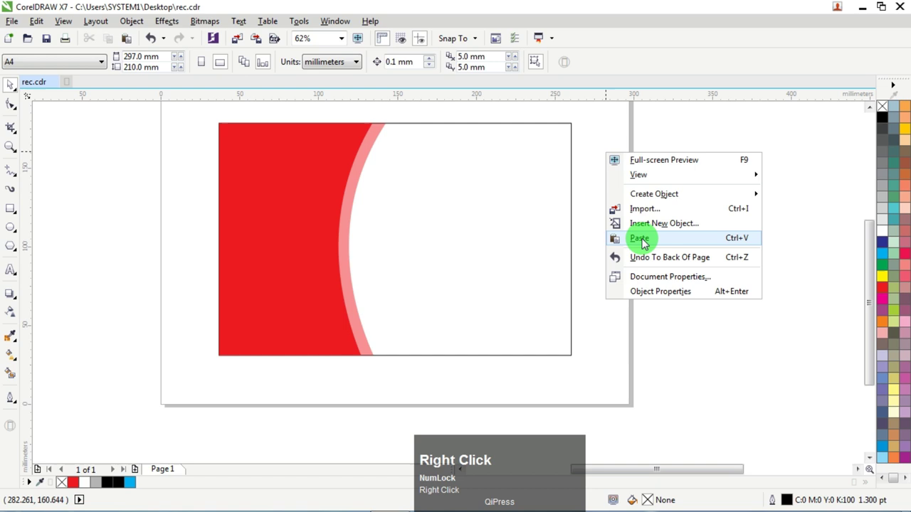
# - Narrow the pasted copy and reshape its curved edge into a thin red stripe beside the pink band
pyautogui.moveTo(648, 243); pyautogui.dragTo(879, 232)
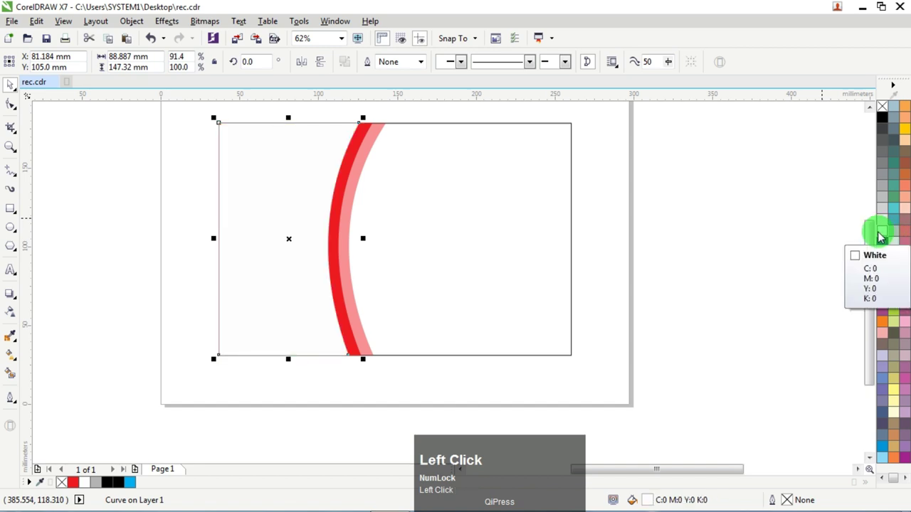
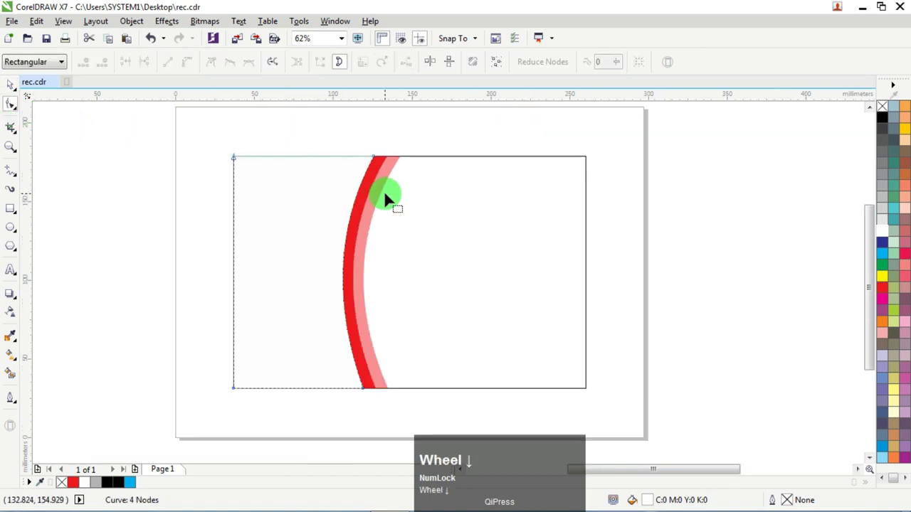
pyautogui.scroll(3)
pyautogui.moveTo(363, 154); pyautogui.dragTo(409, 201)
pyautogui.scroll(-3)
pyautogui.moveTo(335, 317); pyautogui.dragTo(324, 317)
pyautogui.scroll(-3)
pyautogui.scroll(3)
pyautogui.moveTo(373, 406); pyautogui.dragTo(348, 380)
# - Fine-tune the stripe's nodes so its curve runs parallel to the pink band
pyautogui.scroll(-3)
pyautogui.scroll(3)
pyautogui.moveTo(313, 277); pyautogui.dragTo(313, 280)
pyautogui.scroll(-3)
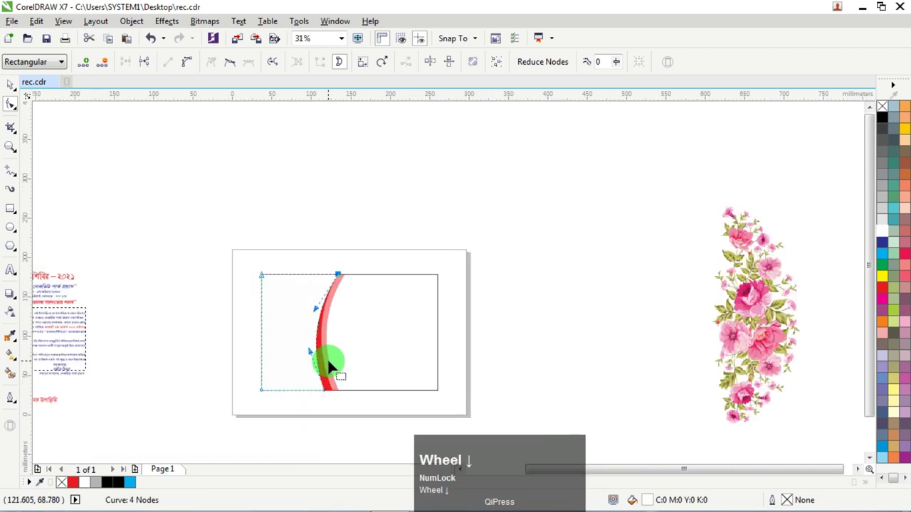
pyautogui.scroll(3)
pyautogui.click(324, 397)
pyautogui.scroll(-3)
pyautogui.scroll(3)
pyautogui.moveTo(381, 214); pyautogui.dragTo(387, 216)
pyautogui.scroll(-3)
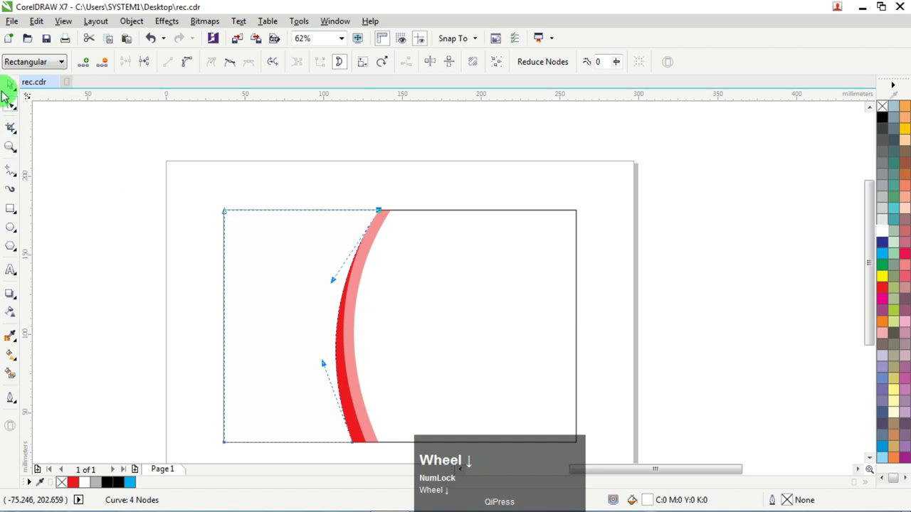
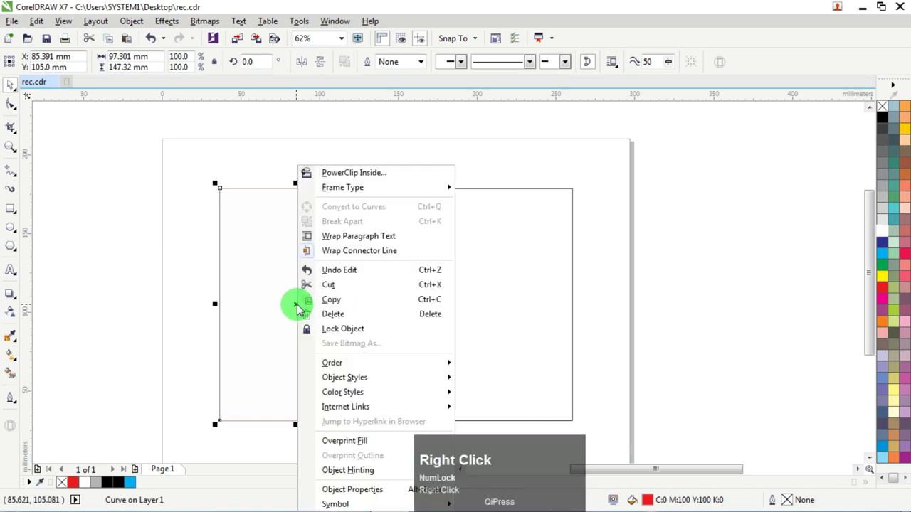
# - Dismiss the menu, leaving the new 97.301 by 147.32 mm curve hugging the red stripe
pyautogui.click(363, 306)
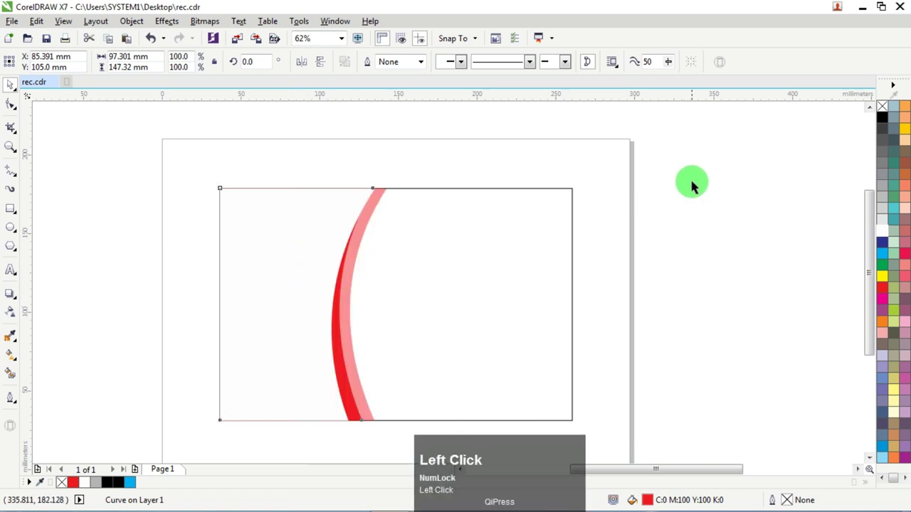
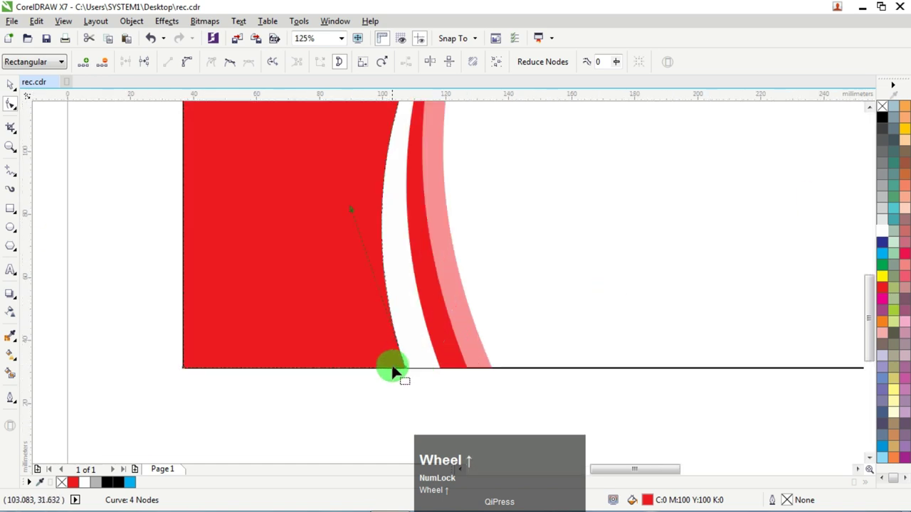
# - Adjust the red panel's curved edge and top node, undoing a misplaced node move
pyautogui.scroll(3)
pyautogui.click(414, 371)
pyautogui.scroll(-3)
pyautogui.scroll(3)
pyautogui.scroll(-3)
pyautogui.scroll(3)
pyautogui.moveTo(476, 132); pyautogui.dragTo(413, 321)
pyautogui.scroll(-3)
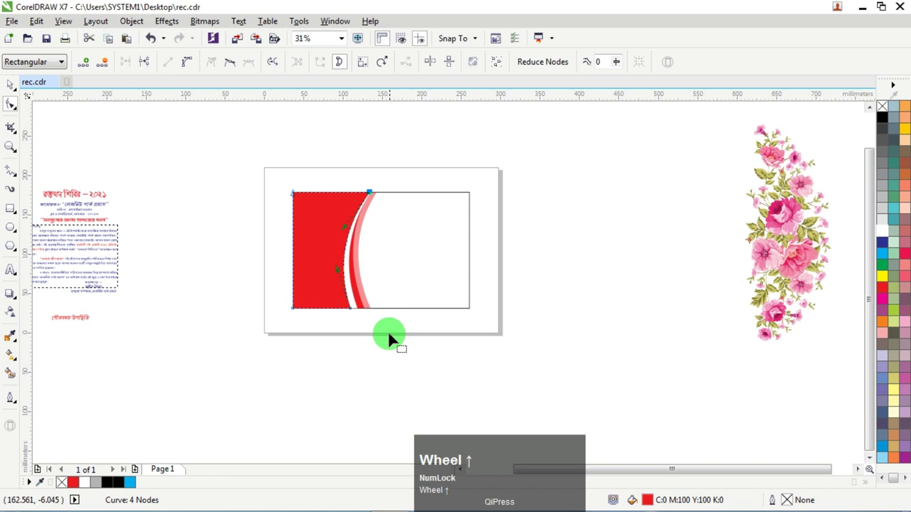
pyautogui.scroll(3)
pyautogui.click(346, 327)
pyautogui.scroll(-3)
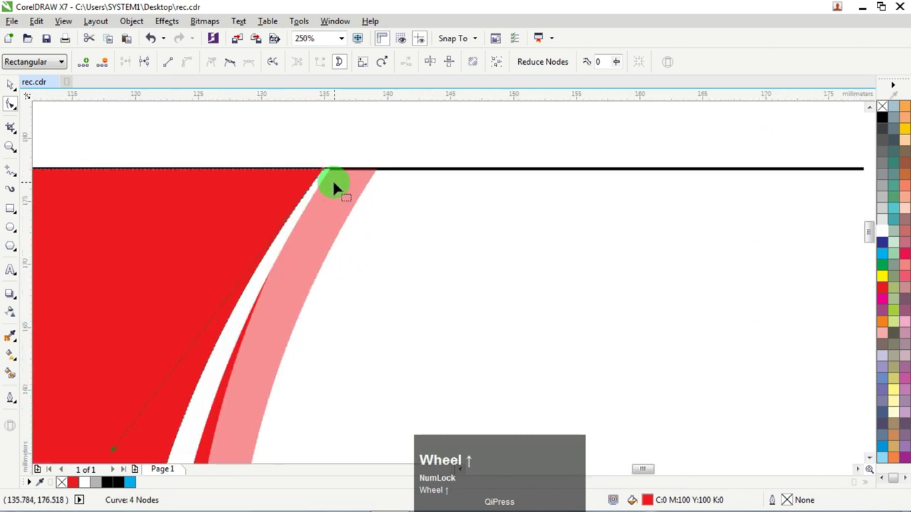
pyautogui.scroll(3)
pyautogui.moveTo(318, 159); pyautogui.dragTo(340, 167)
pyautogui.scroll(-3)
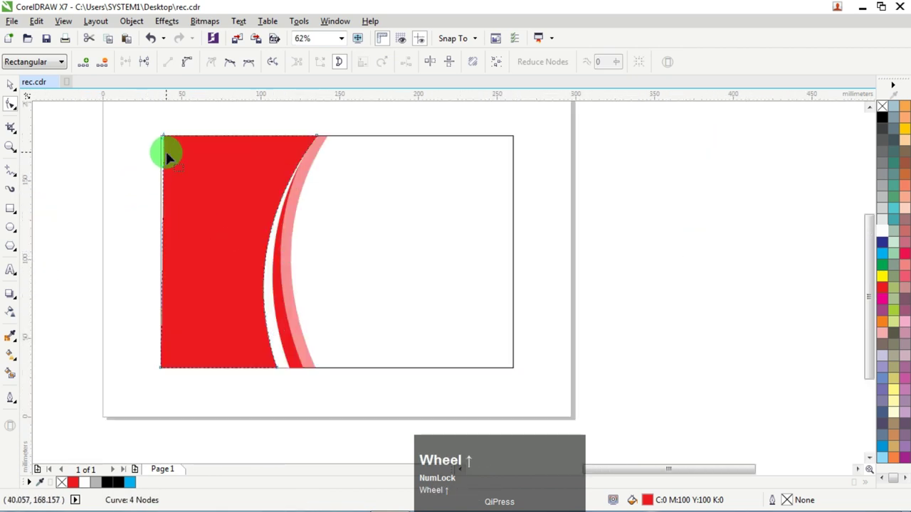
pyautogui.scroll(3)
pyautogui.press('ctrl+z')
# - Nudge the panel's top node slightly right so it meets the stripe at the card's top edge
pyautogui.scroll(-3)
pyautogui.click(336, 131)
pyautogui.scroll(3)
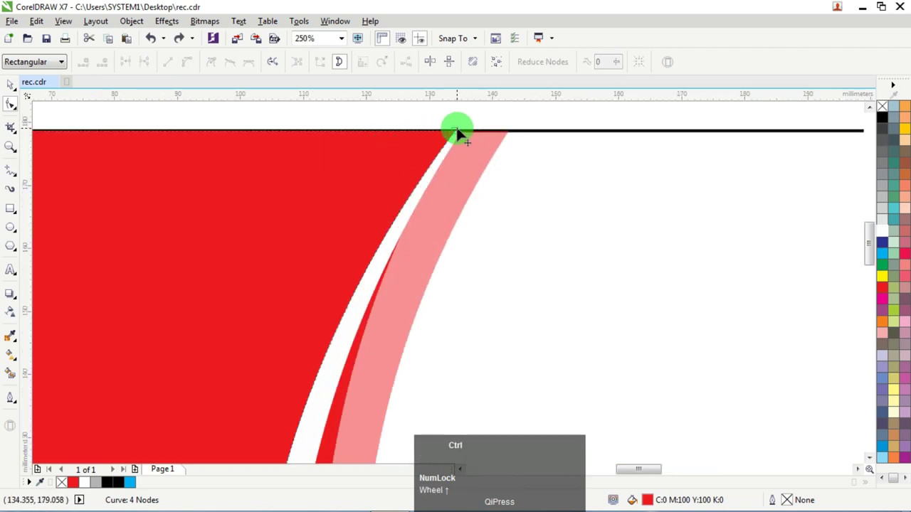
pyautogui.click(464, 136)
pyautogui.scroll(-3)
pyautogui.scroll(3)
pyautogui.moveTo(480, 121); pyautogui.dragTo(483, 127)
pyautogui.scroll(-3)
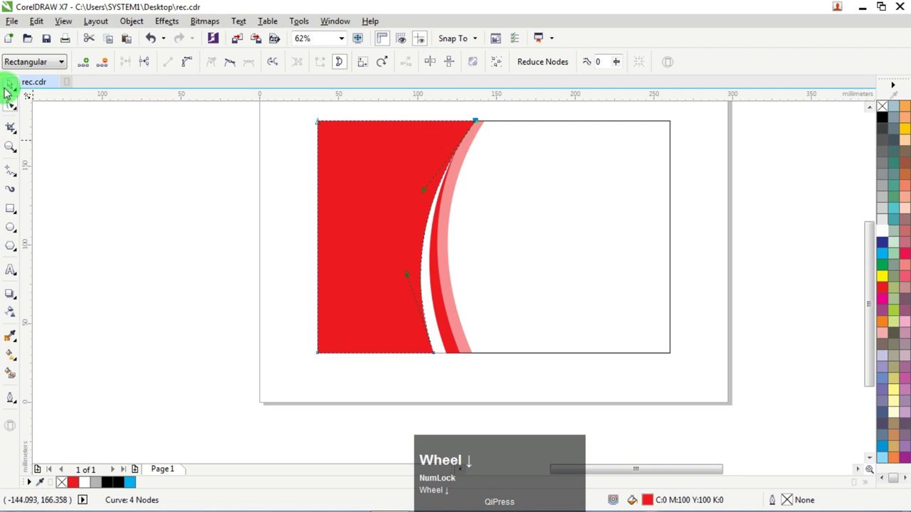
# - Reposition the pink band's top and bottom nodes along the card edges to widen its curve
pyautogui.click(12, 92)
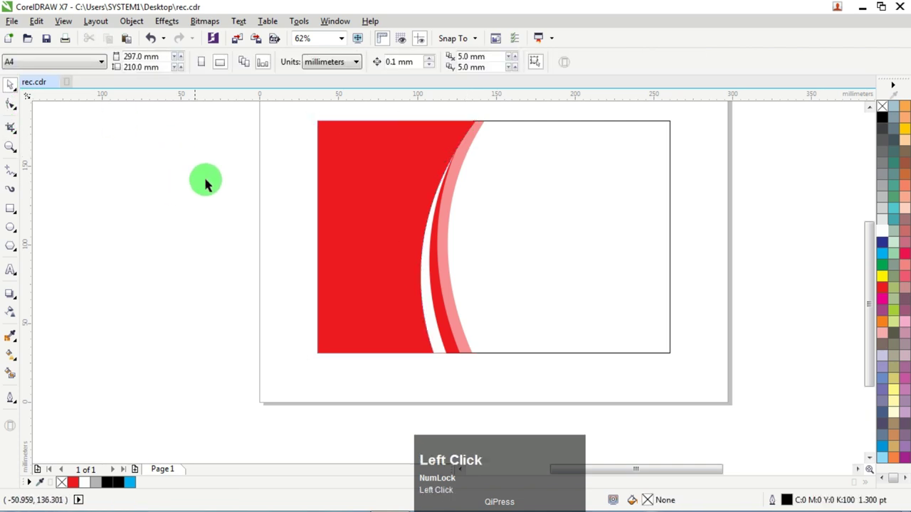
pyautogui.scroll(-3)
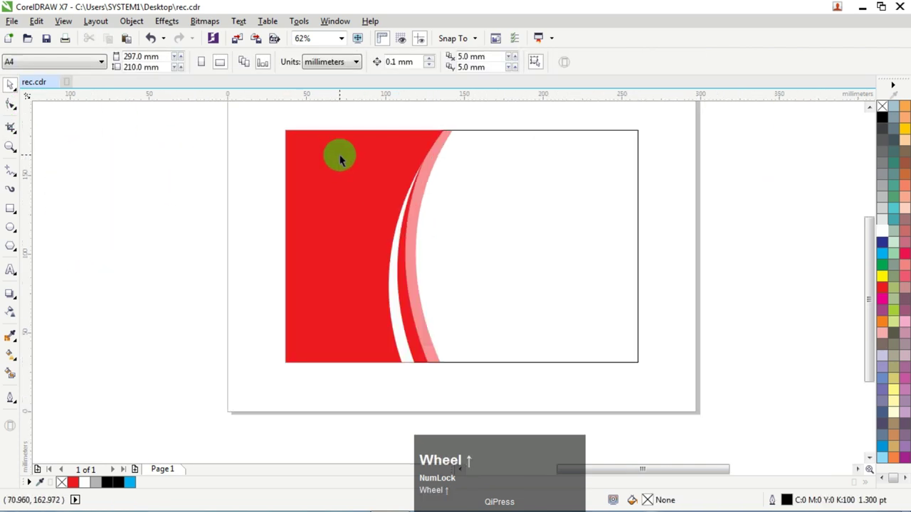
pyautogui.scroll(3)
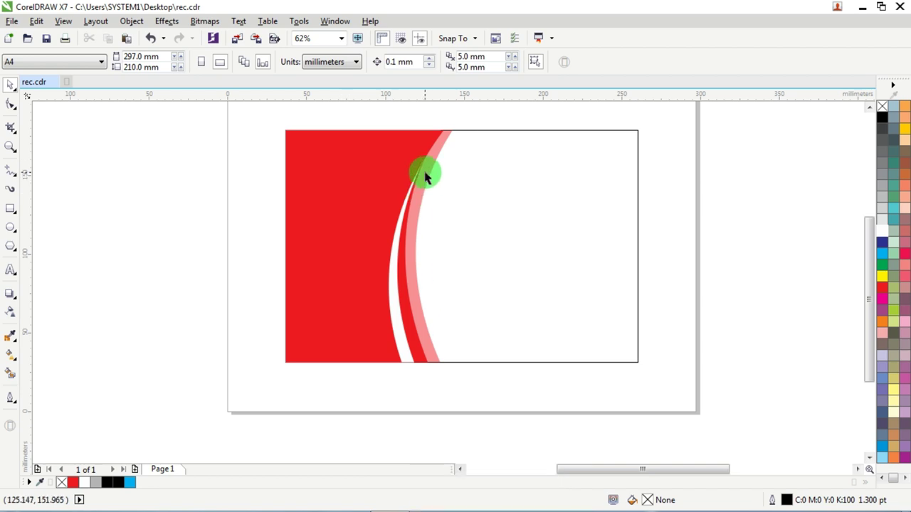
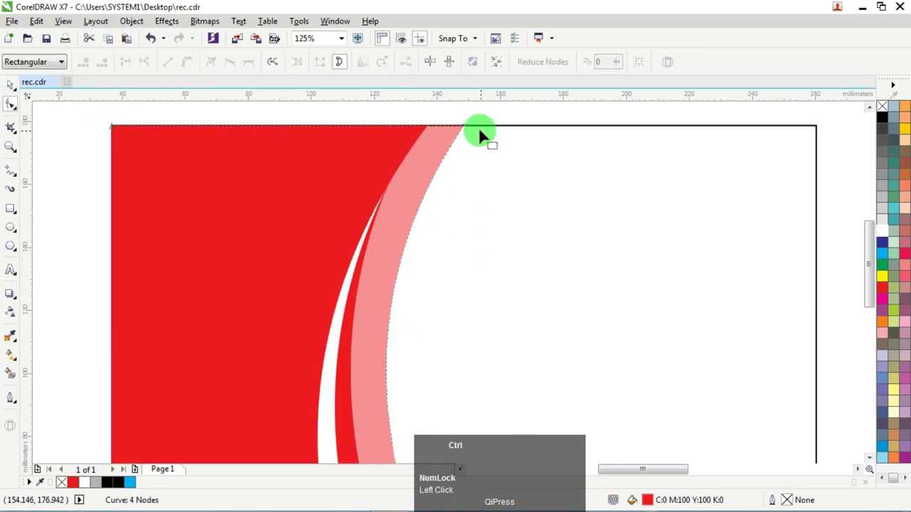
pyautogui.click(469, 132)
pyautogui.scroll(-3)
pyautogui.scroll(3)
pyautogui.click(470, 350)
pyautogui.scroll(-3)
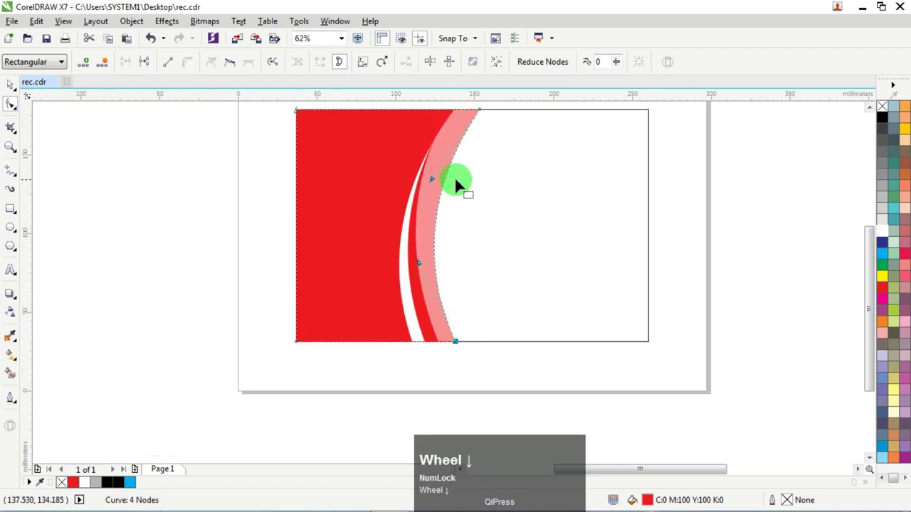
pyautogui.scroll(3)
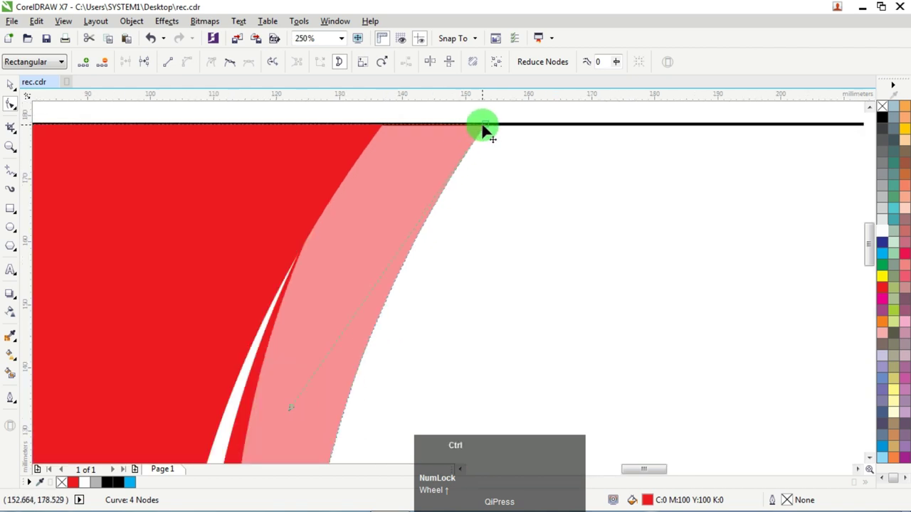
pyautogui.click(491, 129)
pyautogui.scroll(-3)
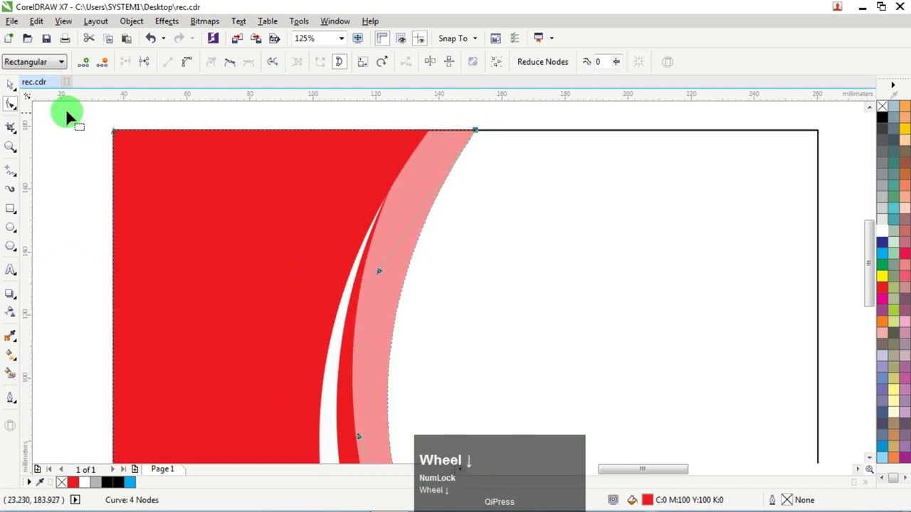
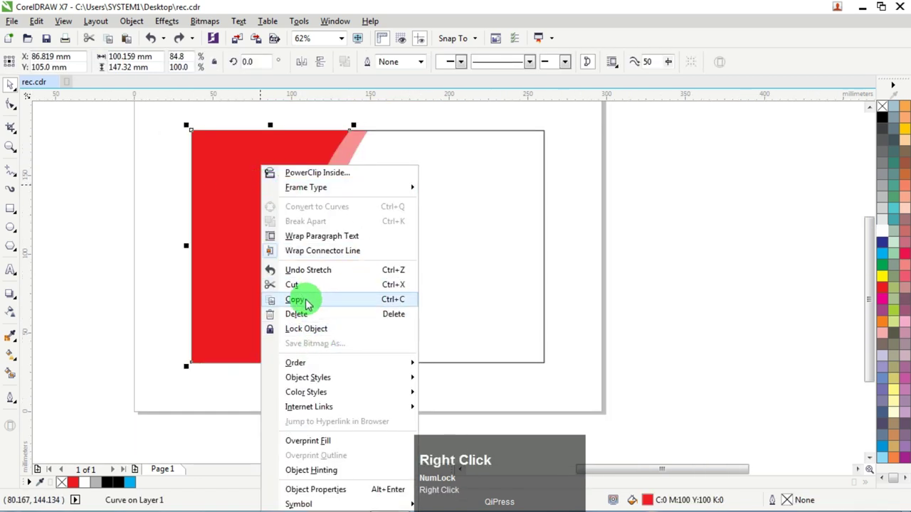
# - Copy the red panel, paste it on the canvas and reshape it into a thin outline-free stripe right of the pink band
pyautogui.click(312, 303)
pyautogui.rightClick(658, 168)
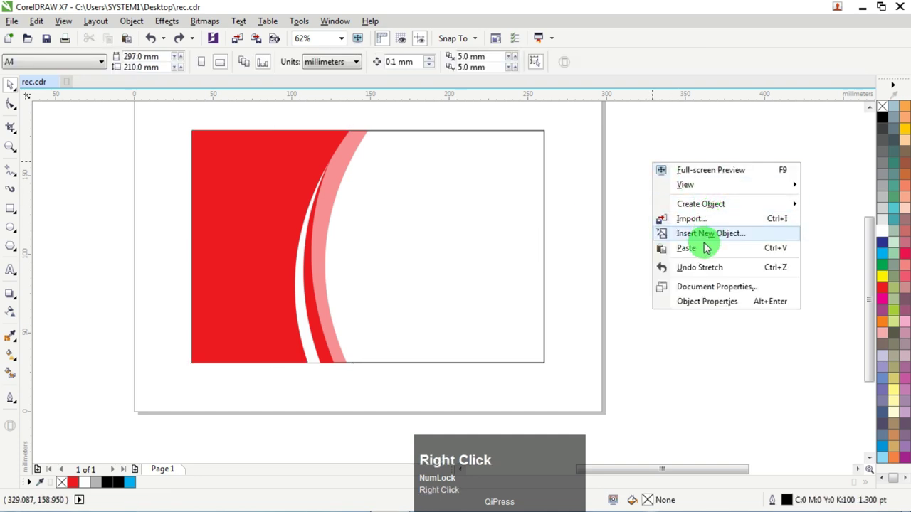
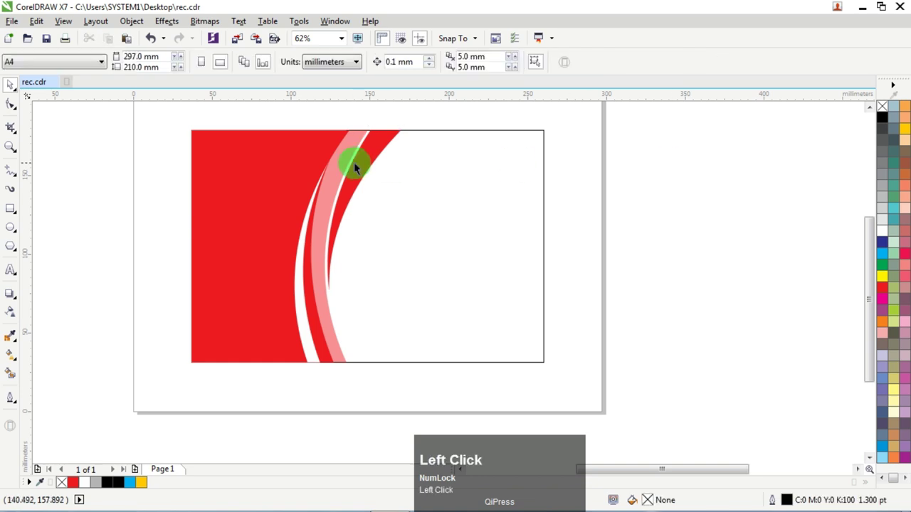
pyautogui.scroll(3)
pyautogui.scroll(-3)
pyautogui.scroll(3)
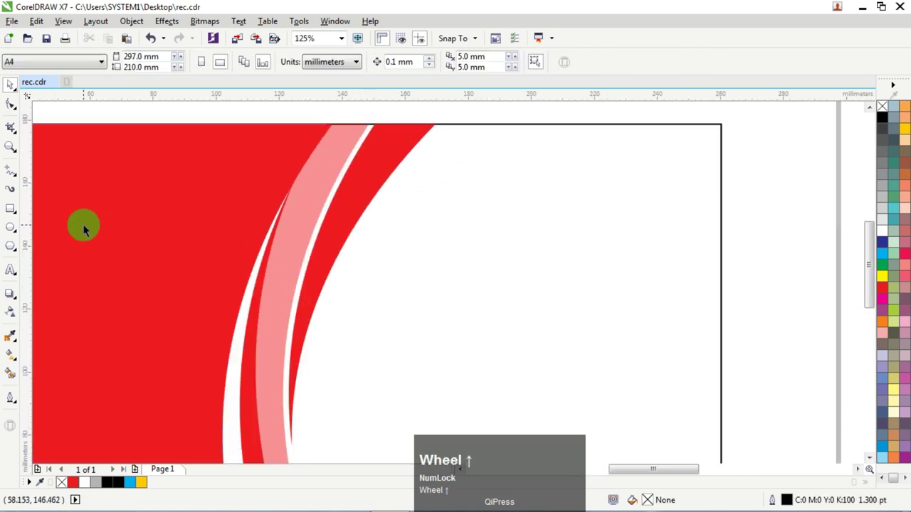
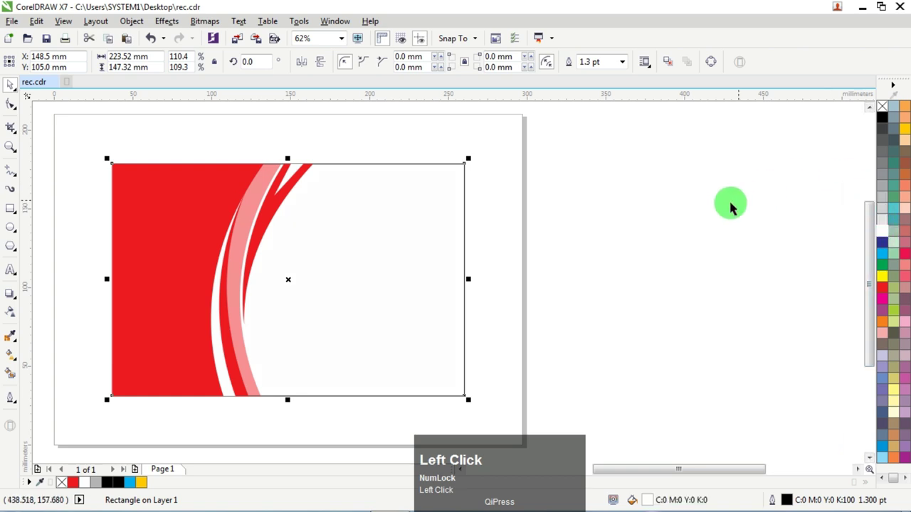
# - Scroll the view over the card before applying the panel's gradient fill
pyautogui.scroll(-3)
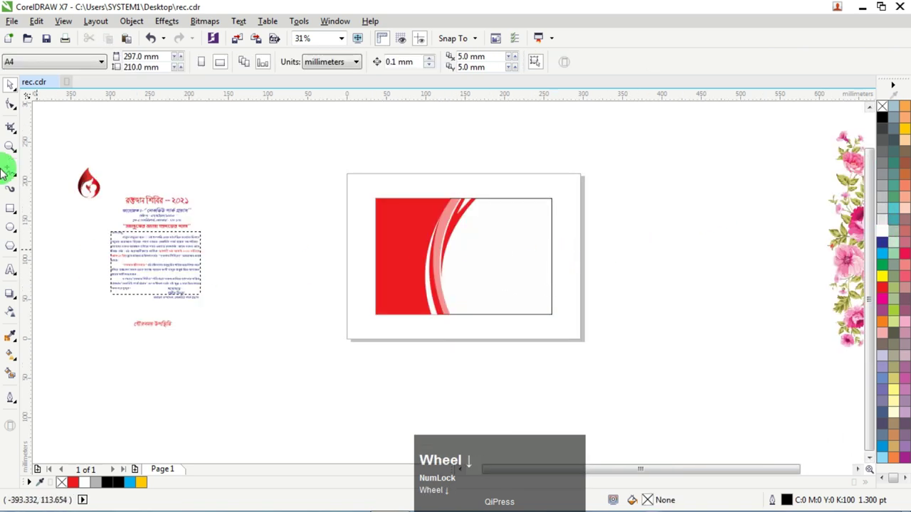
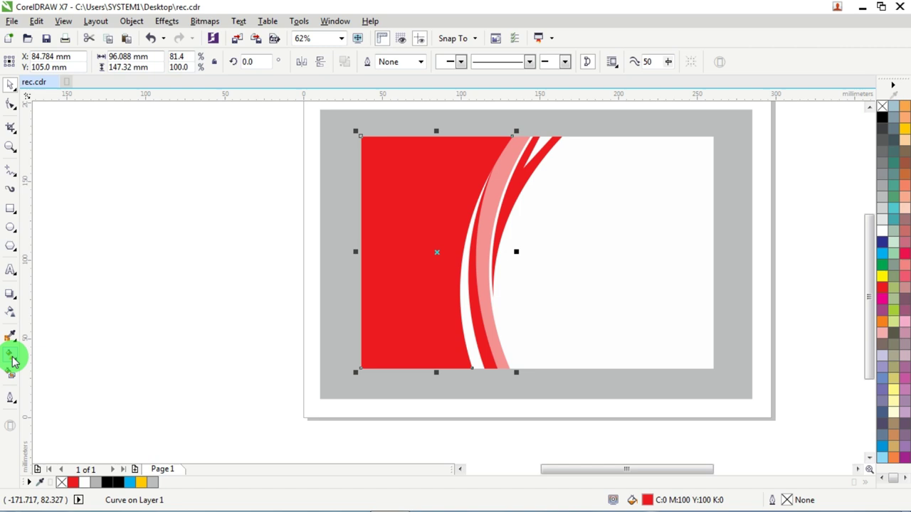
# - Drag the gradient's lower node across the panel so it fades from bright red to dark red
pyautogui.moveTo(19, 361); pyautogui.dragTo(888, 291)
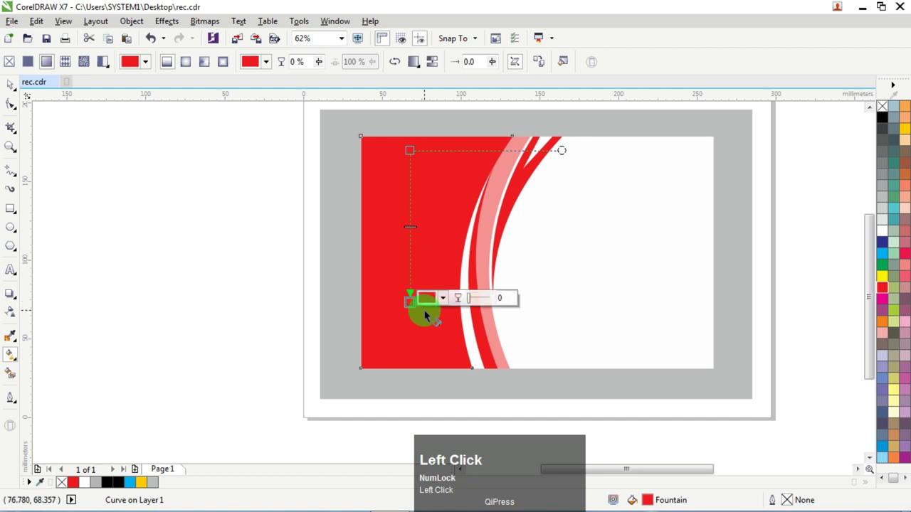
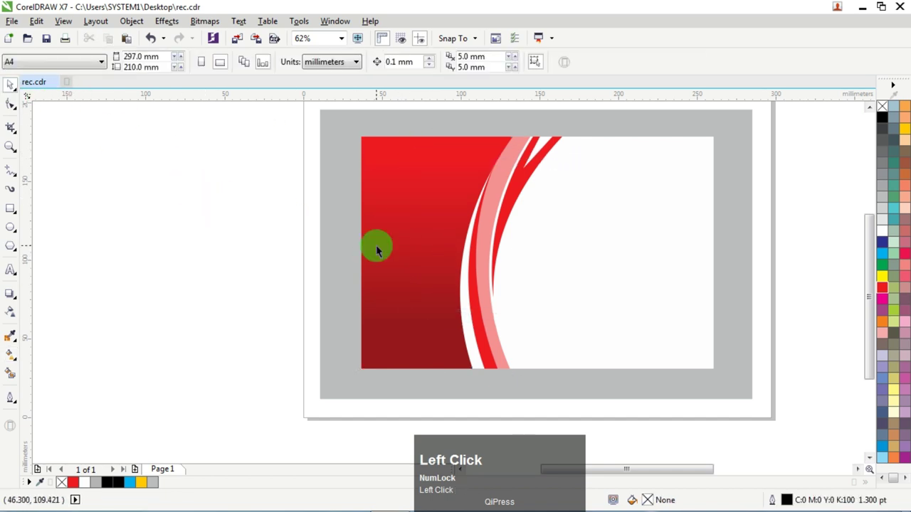
# - Reorder the selected card objects via the Order submenu so the floral image can go behind the stripes
pyautogui.scroll(-3)
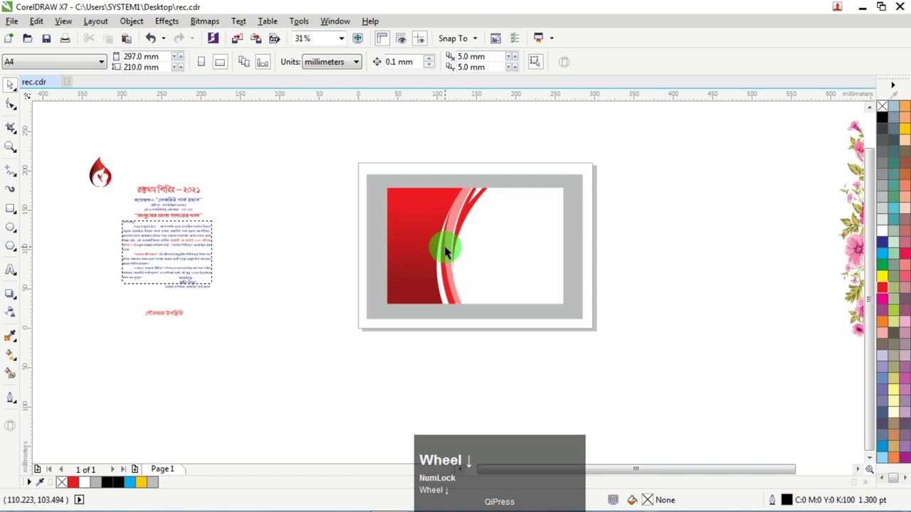
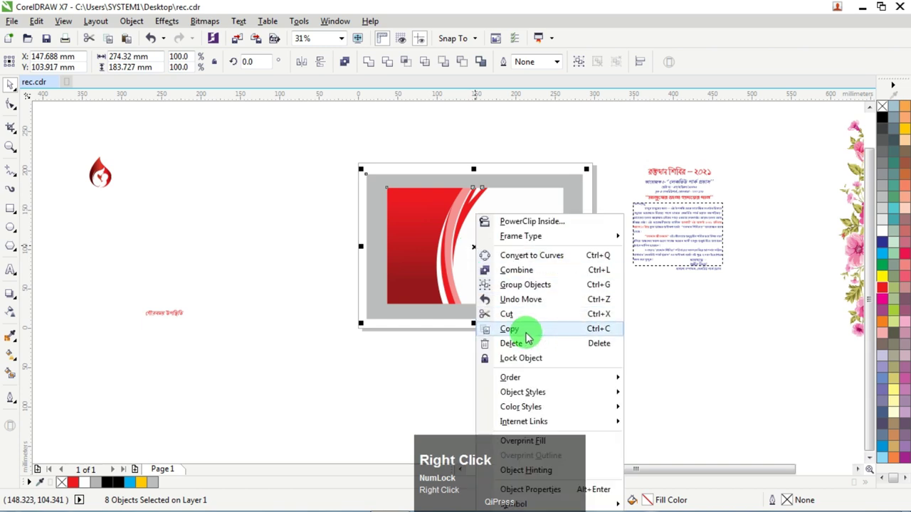
pyautogui.click(531, 383)
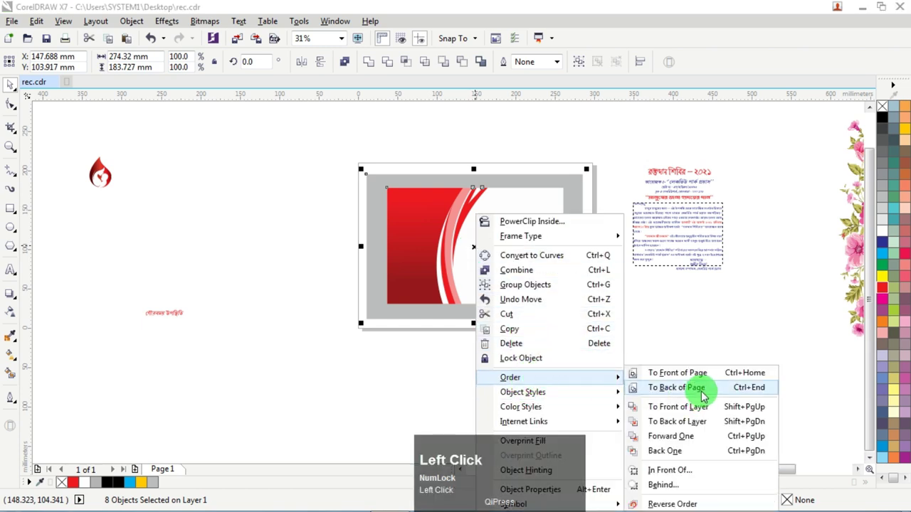
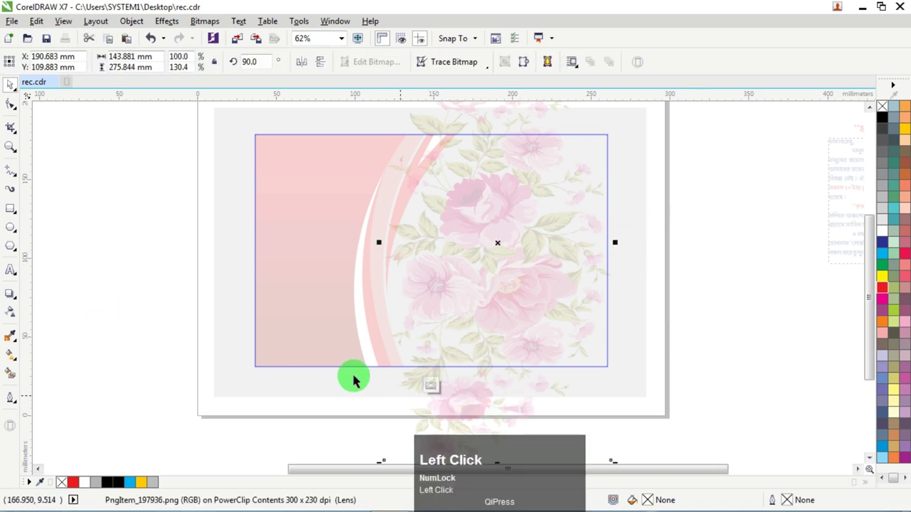
# - Resize the floral bitmap inside the PowerClip to 143.881 mm across the stripes
pyautogui.scroll(-3)
pyautogui.moveTo(471, 403); pyautogui.dragTo(19, 89)
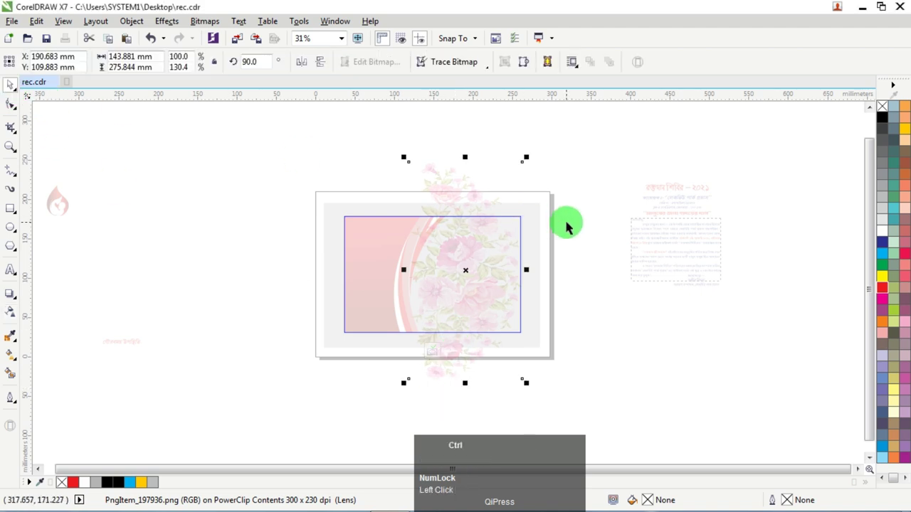
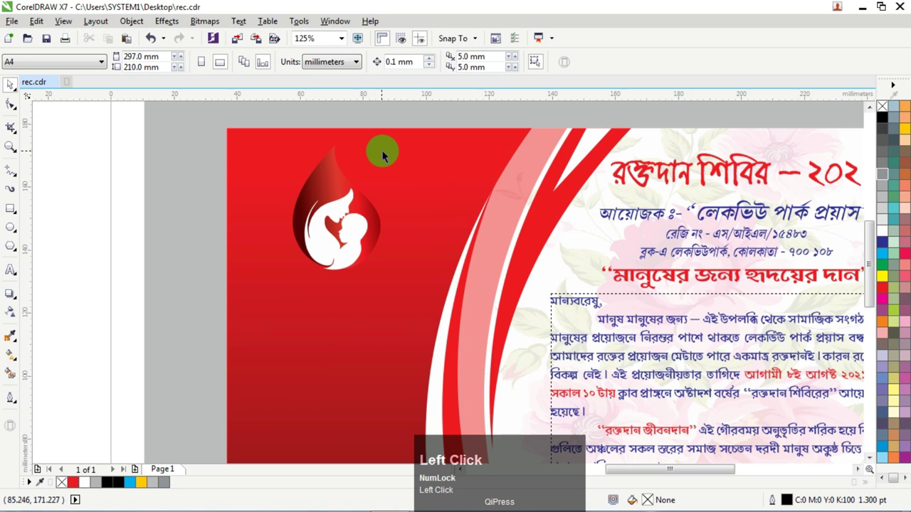
# - Duplicate the drop shape as a white border, reshape its tip with the Shape tool and finish editing
pyautogui.press('ctrl+z')
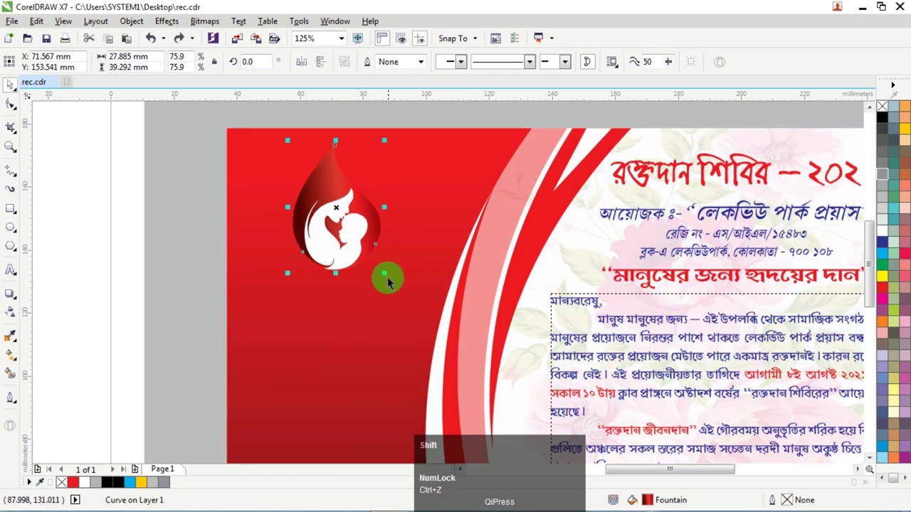
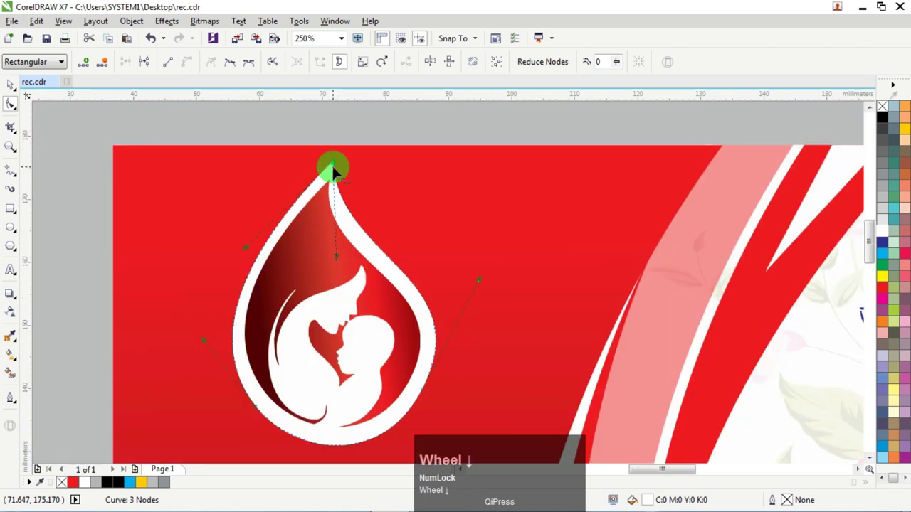
pyautogui.scroll(3)
pyautogui.moveTo(237, 251); pyautogui.dragTo(484, 207)
pyautogui.scroll(-3)
pyautogui.click(18, 92)
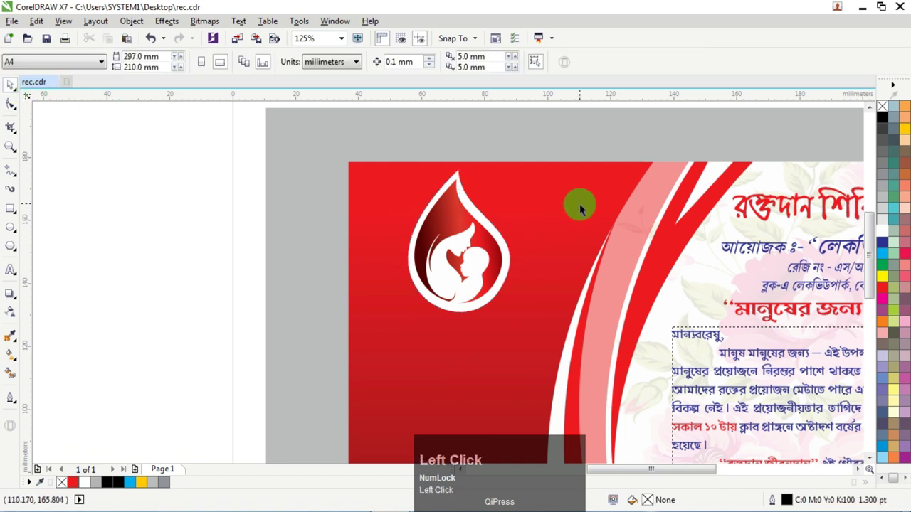
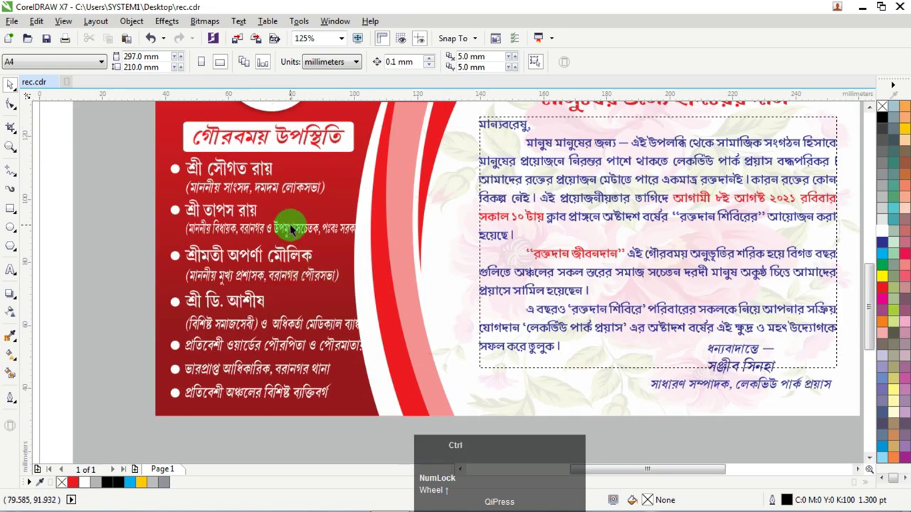
# - Zoom in on the red left panel (96.727 by 147.32 mm) ready to group the guest list
pyautogui.scroll(-3)
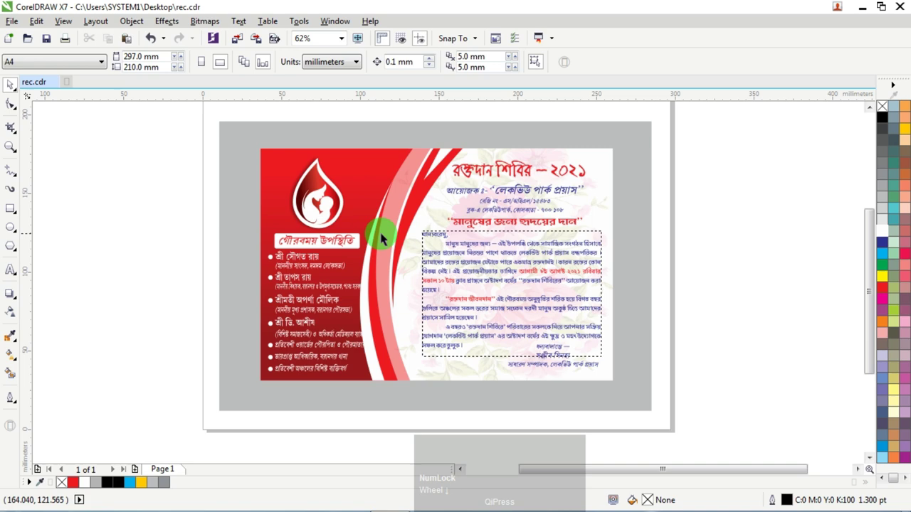
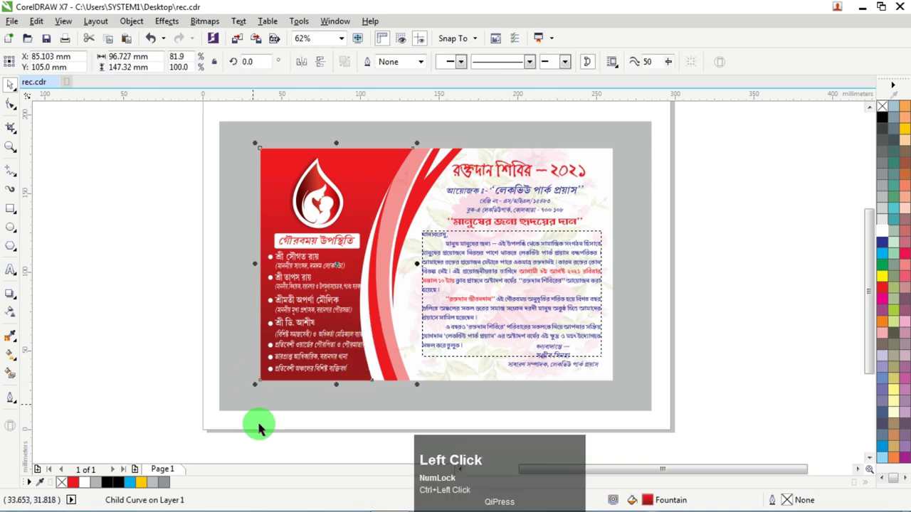
pyautogui.press('ctrl+z')
pyautogui.scroll(3)
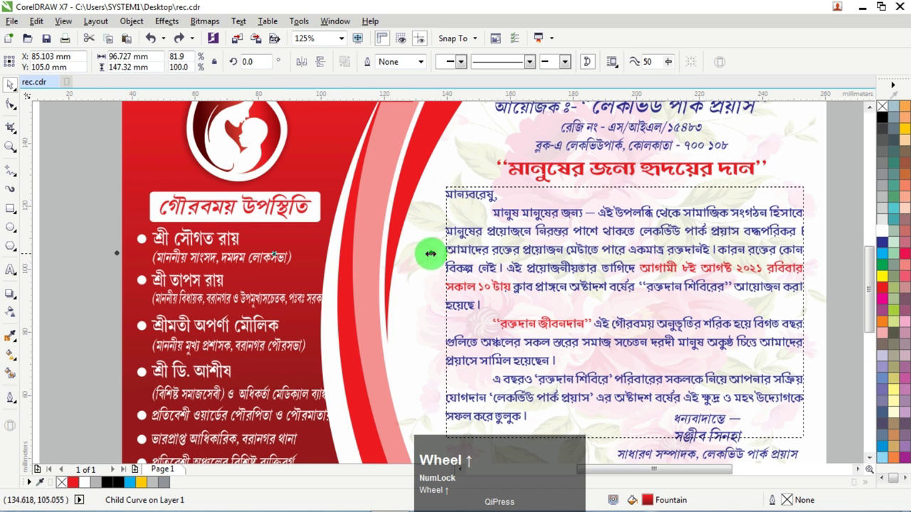
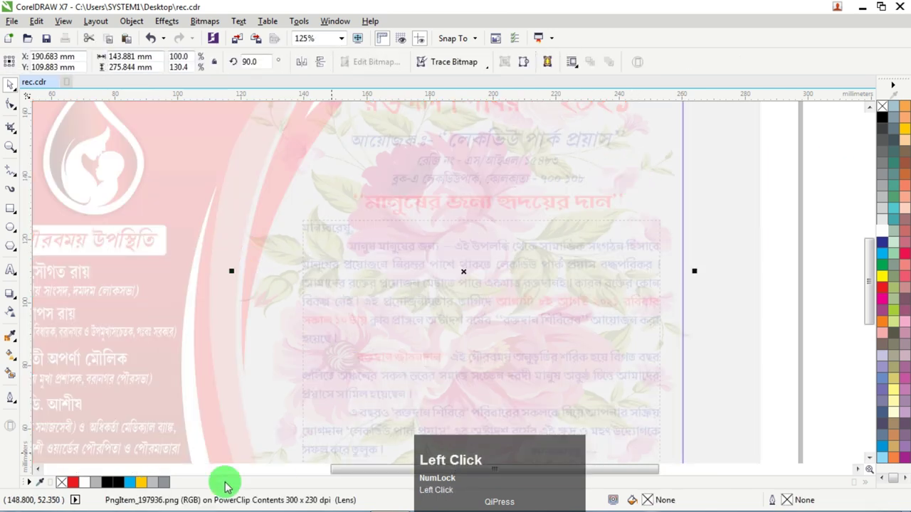
# - Lower the floral bitmap's transparency to 77 and stop editing the PowerClip contents
pyautogui.scroll(-3)
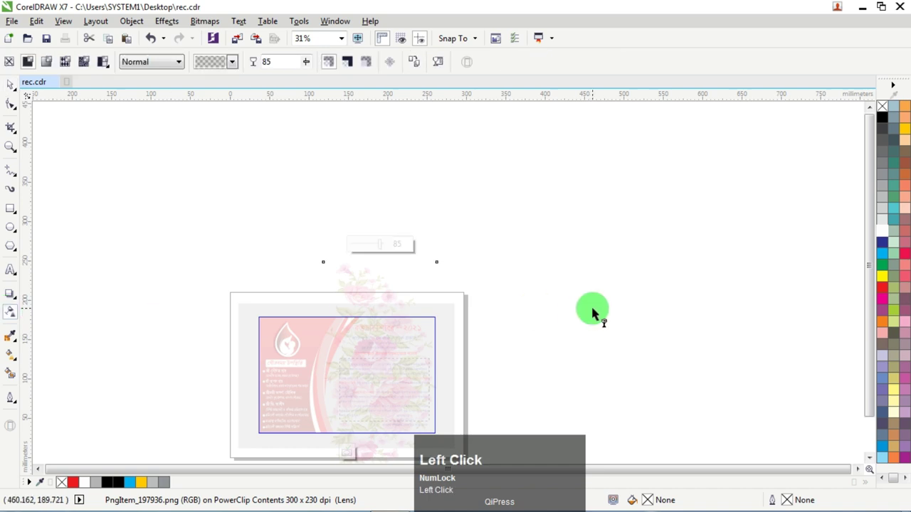
pyautogui.click(385, 249)
pyautogui.moveTo(385, 248); pyautogui.dragTo(20, 89)
pyautogui.scroll(-3)
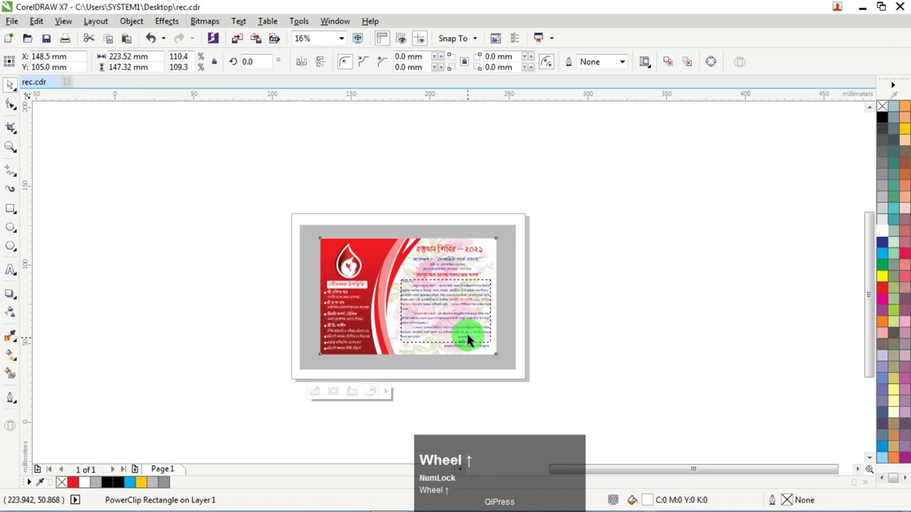